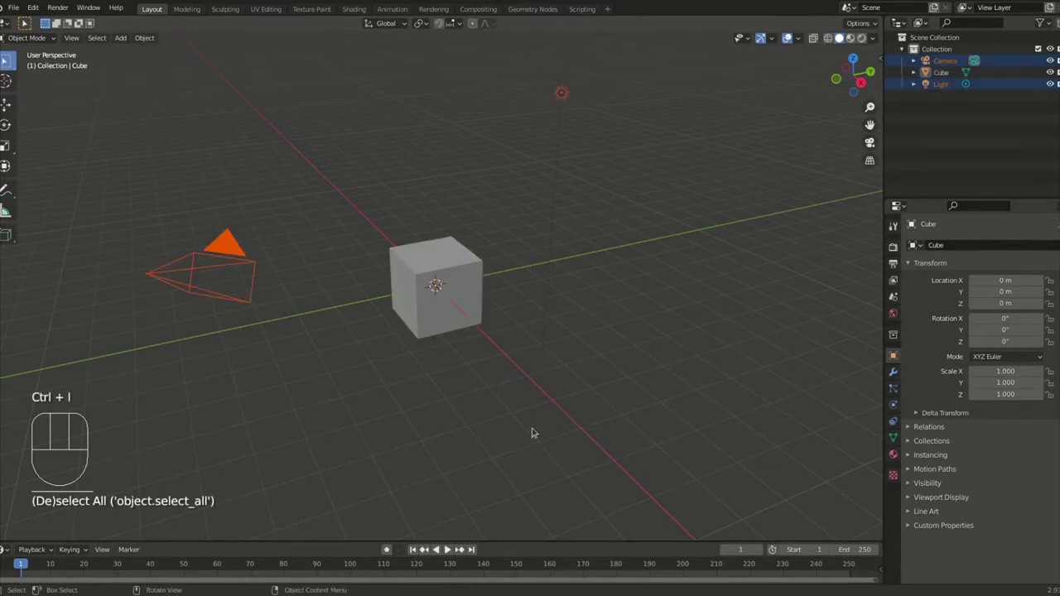
Step: Delete the camera and light, then select the cube in top orthographic view
key("x")
key("KP_7")
key("KP_5")
scroll("down", 3)
left_click(446, 298)
scroll("up", 3)
Step: Duplicate the cube four times with Shift+D, spreading the copies across the floor
key("shift+d")
key("shift+d")
key("d")
key("shift+z")
key("shift+d")
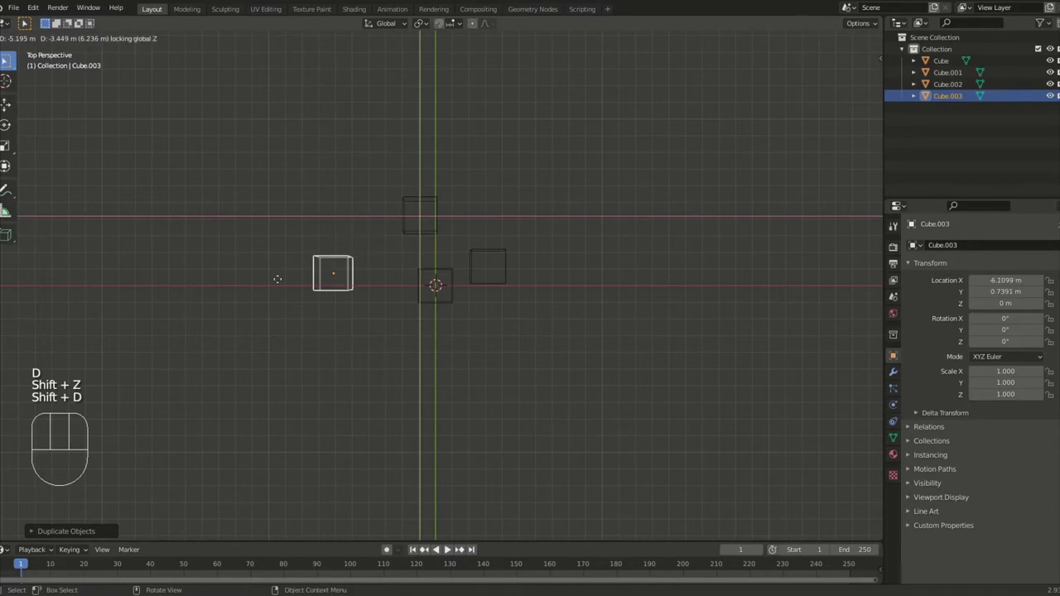
key("z")
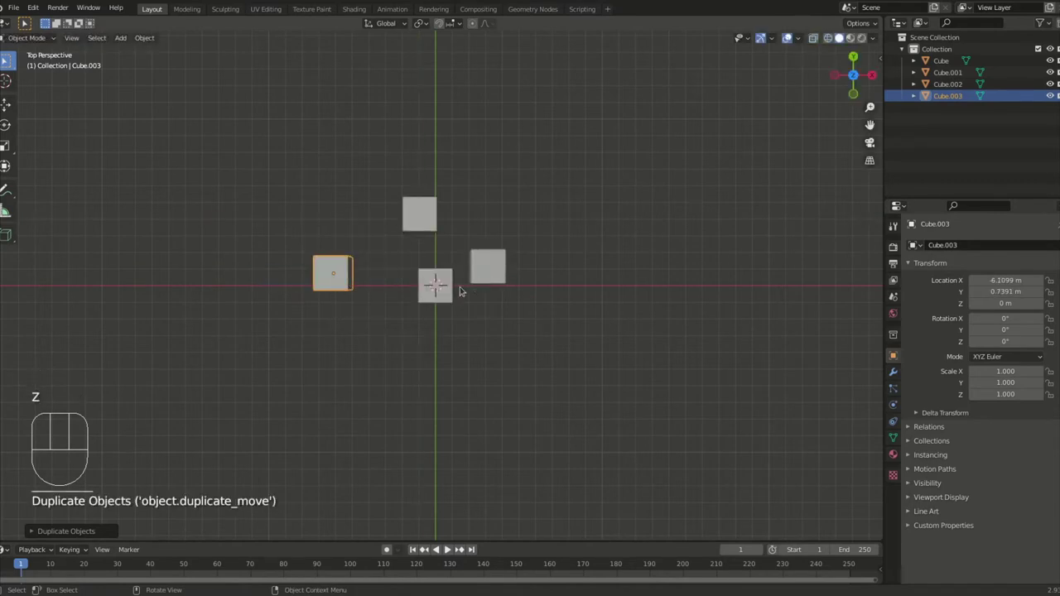
key("shift+d")
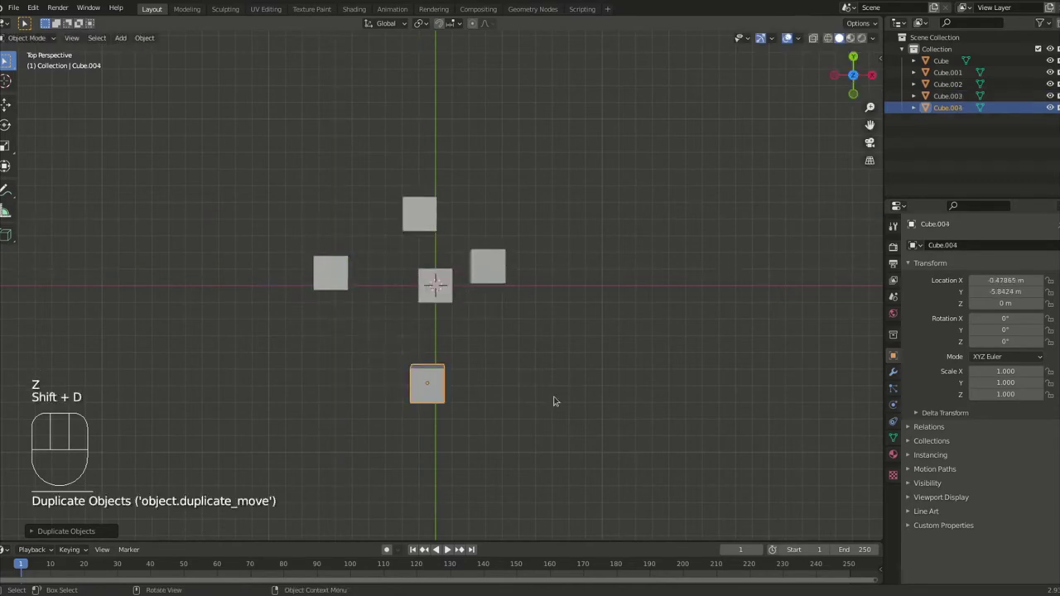
Step: Add a sixth cube, select all six and run Object > Transform > Randomize Transform
left_click_drag(547, 413, 541, 349)
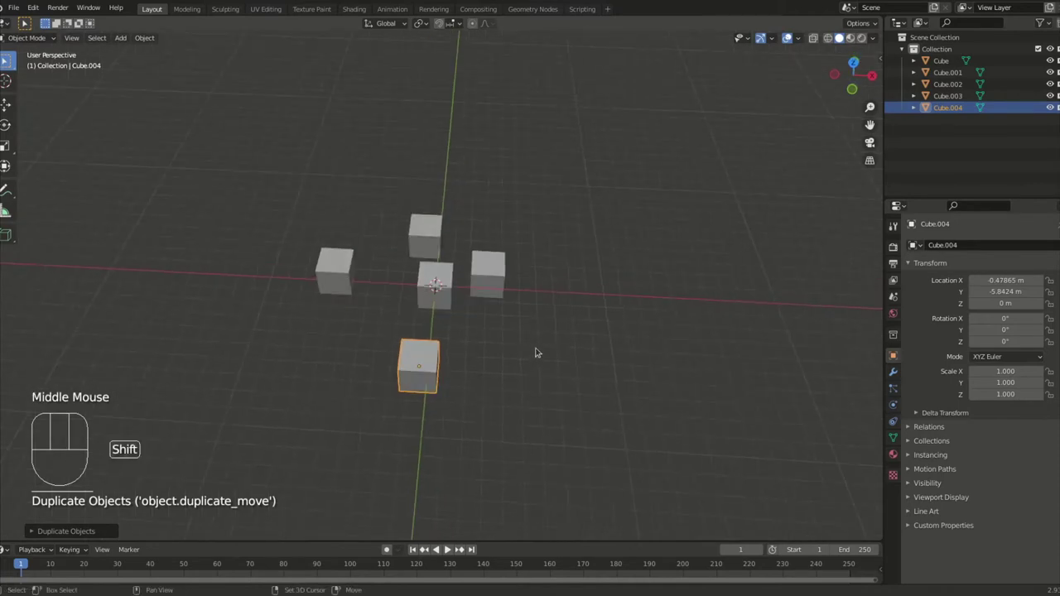
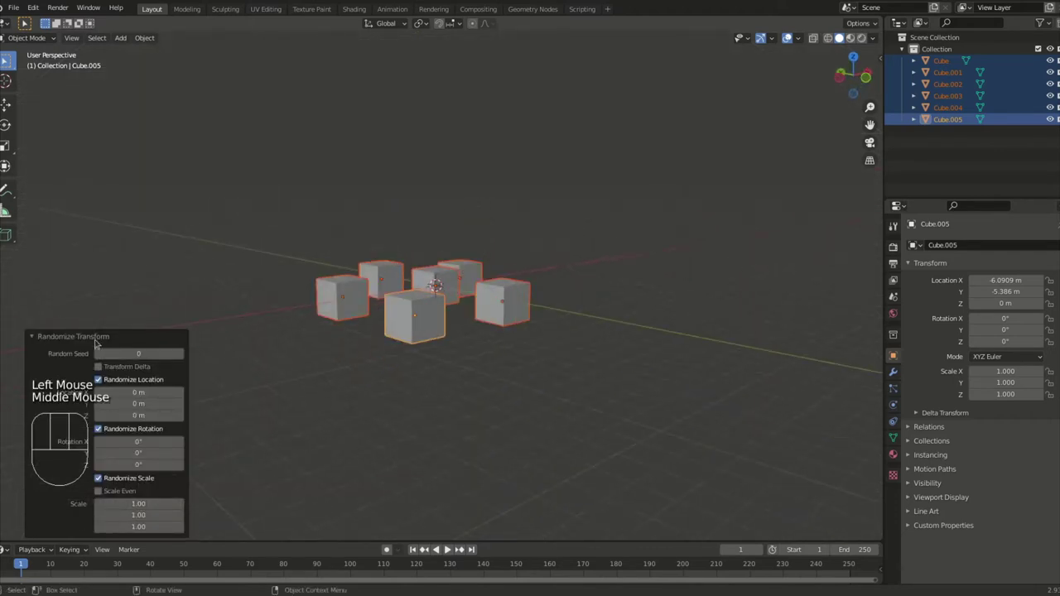
left_click_drag(99, 339, 241, 321)
Step: Set Randomize Transform location to -0.85, 1.6, 3.1, rotation to -31, 90, 180 and seed 3
key("F9")
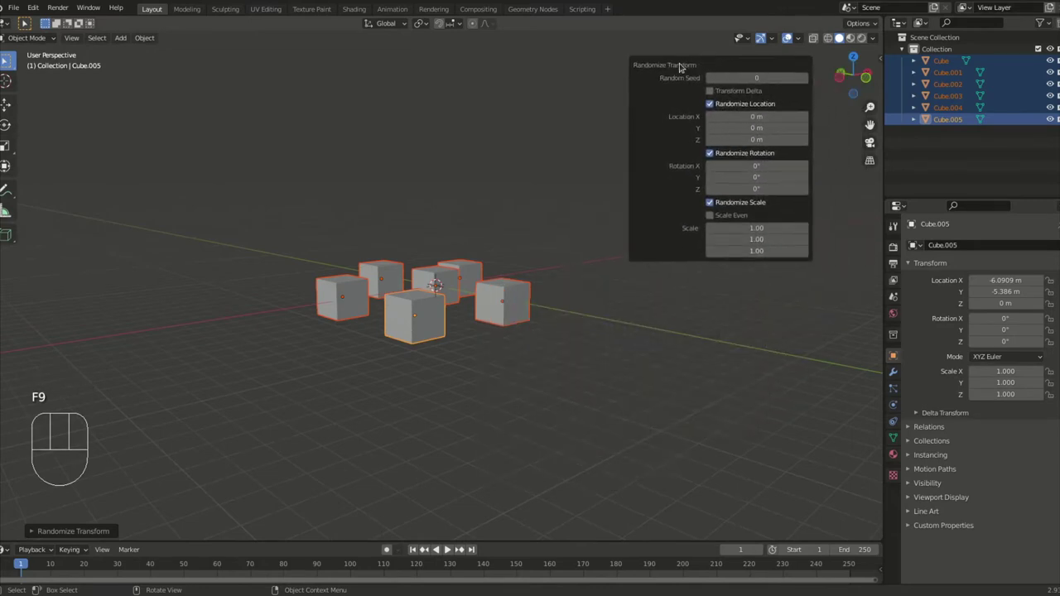
left_click_drag(455, 226, 719, 141)
key("F9")
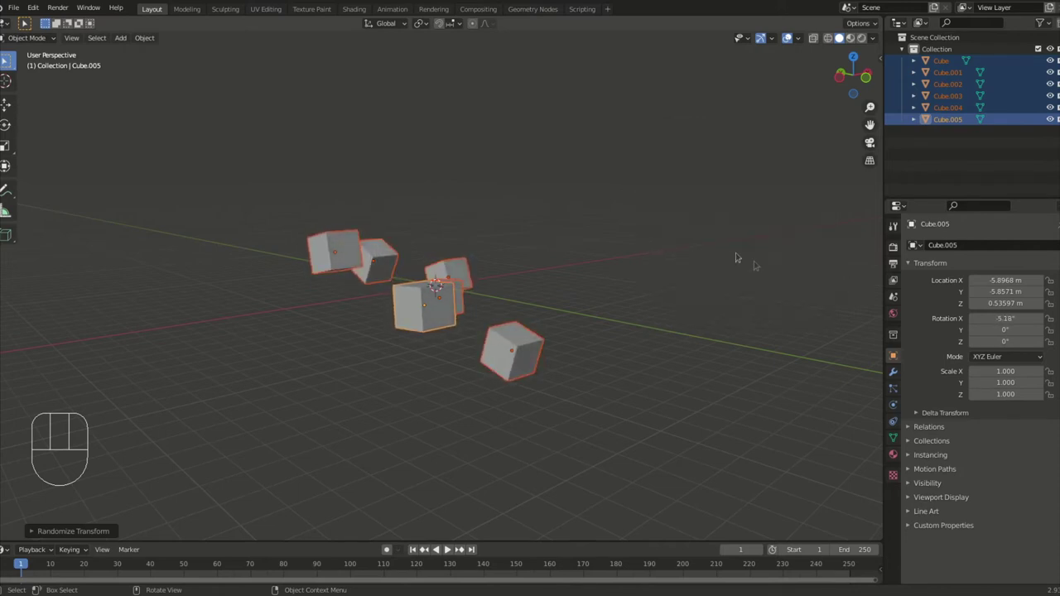
key("F9")
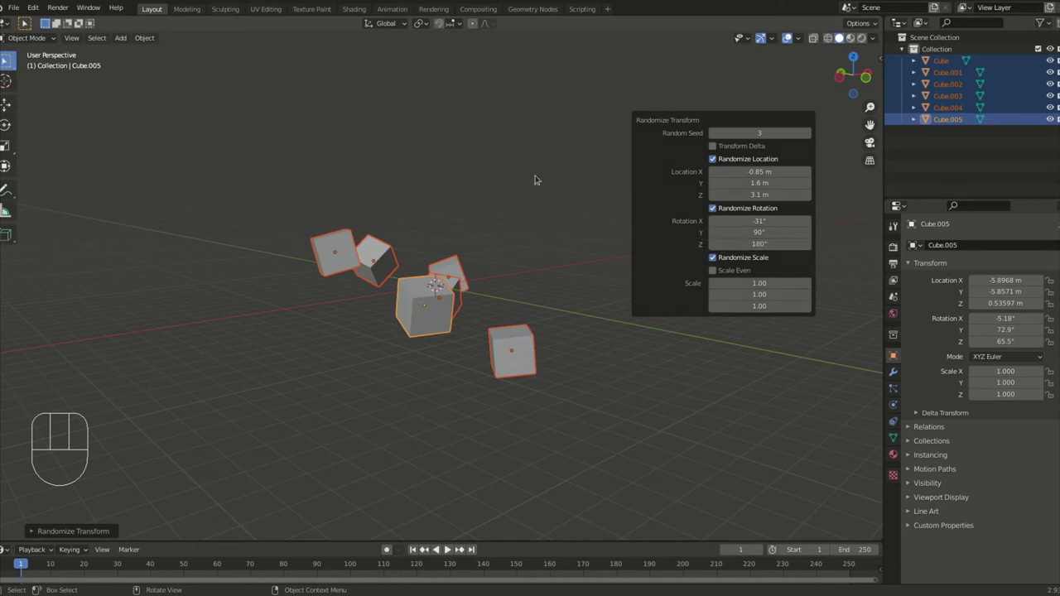
Step: Set random scale to 1.84, 1.39, 0.79 with Scale Even and Transform Delta enabled
left_click_drag(443, 149, 332, 171)
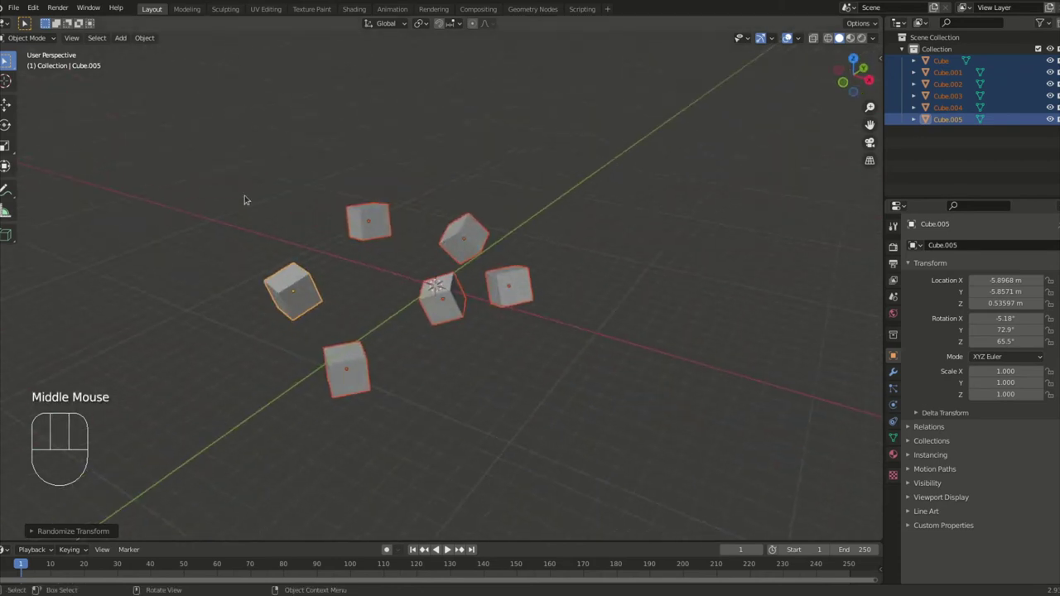
middle_click(289, 196)
key("F9")
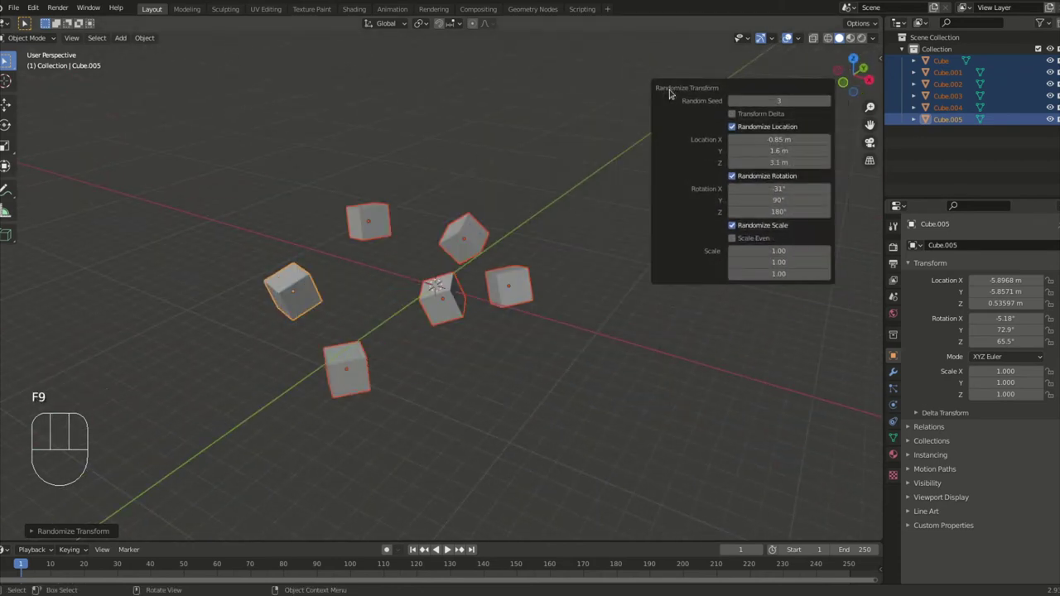
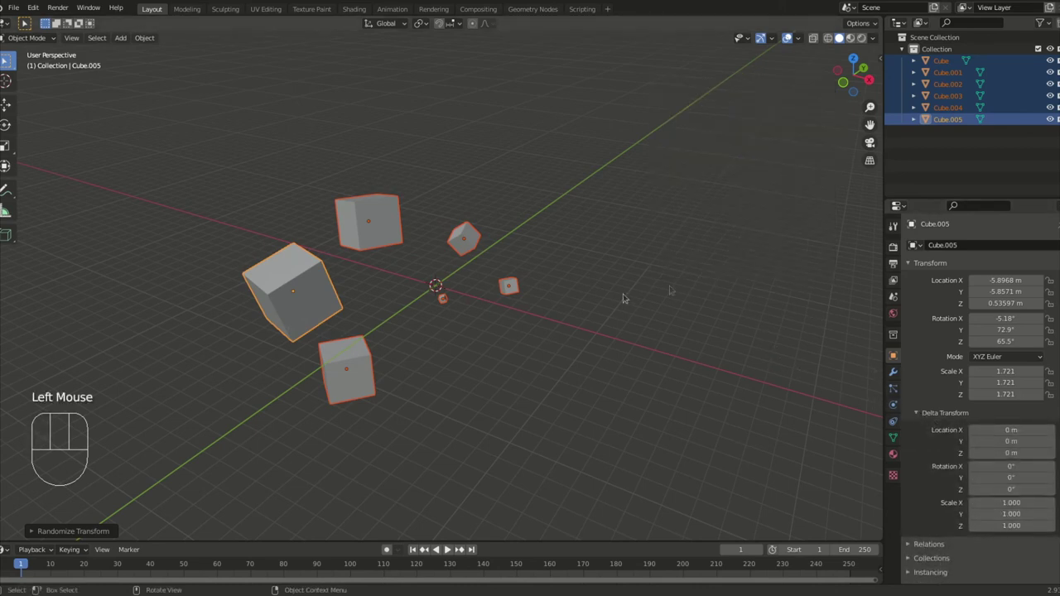
left_click(634, 262)
key("F9")
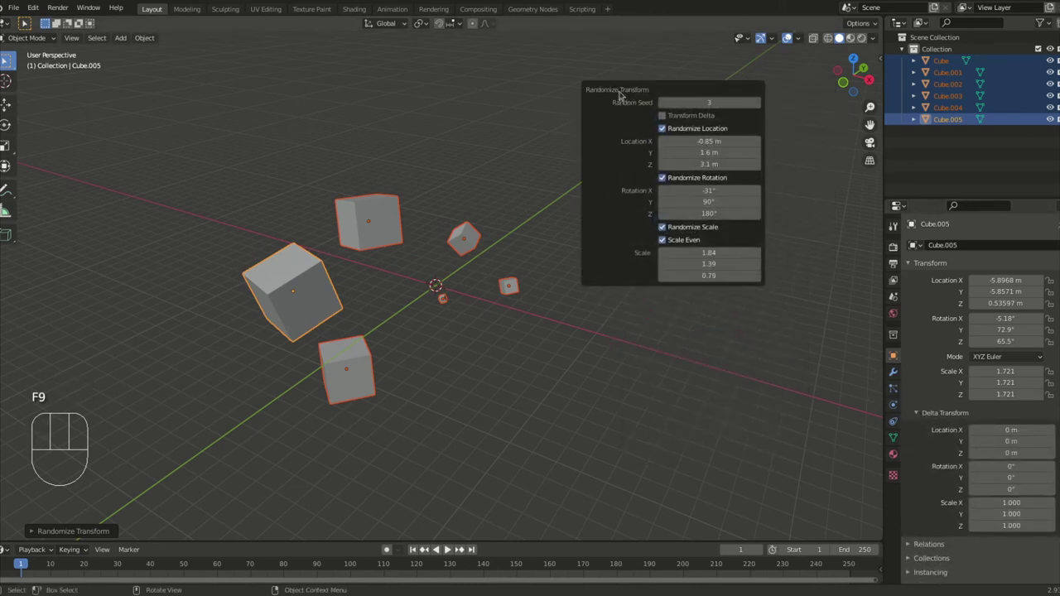